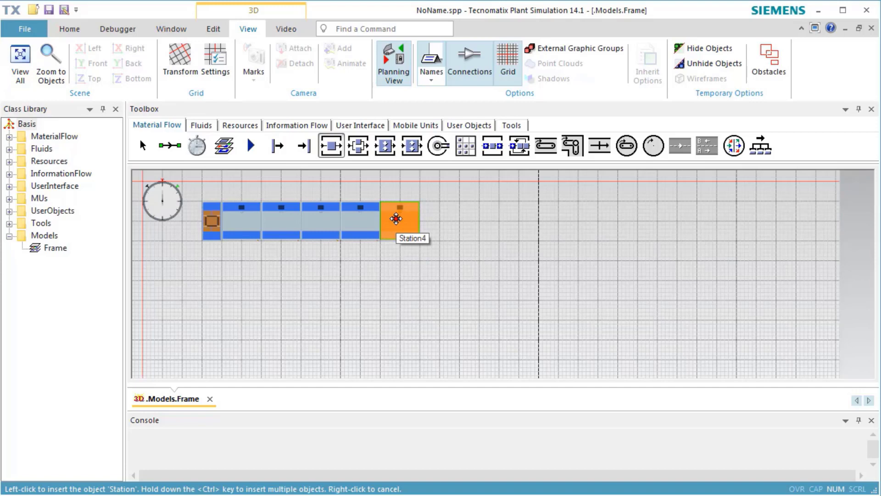
# Leave the Connector tool after linking the stations and drain.
pyautogui.press('Escape')
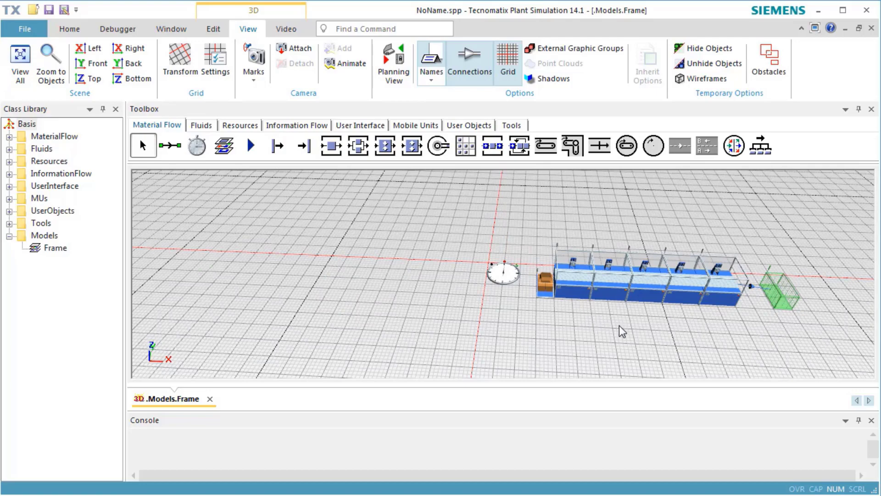
# Drag the stations apart across the 3D floor, nudging Station4 to the right.
pyautogui.moveTo(692, 314); pyautogui.dragTo(686, 302)
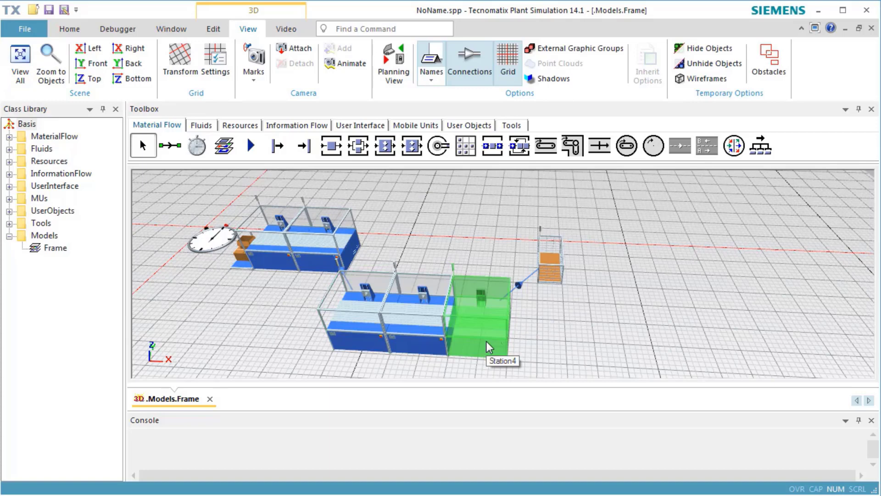
# Move Station4 further right and turn it slightly on the floor with the rotation keys.
pyautogui.press('Right')
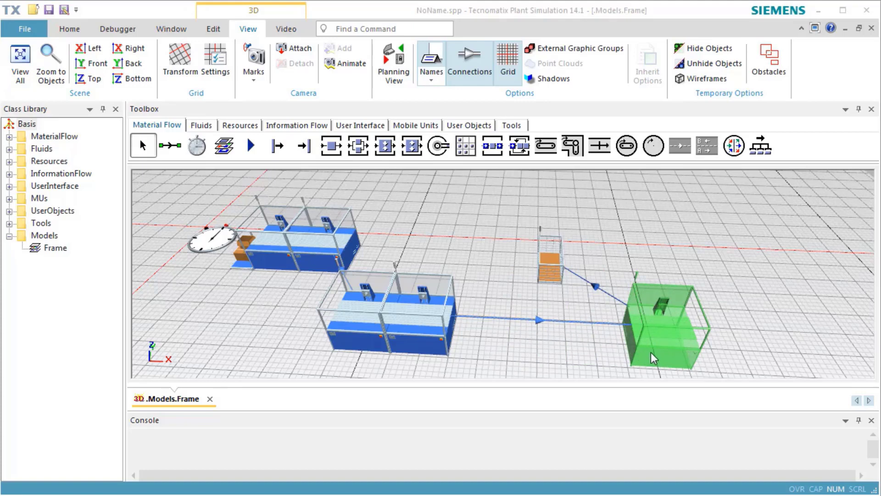
pyautogui.press('ctrl+Right')
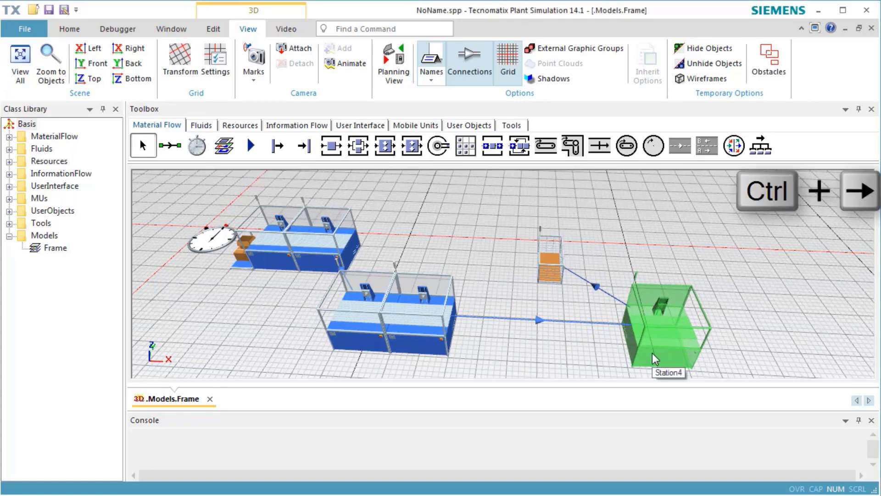
pyautogui.press('ctrl+Left')
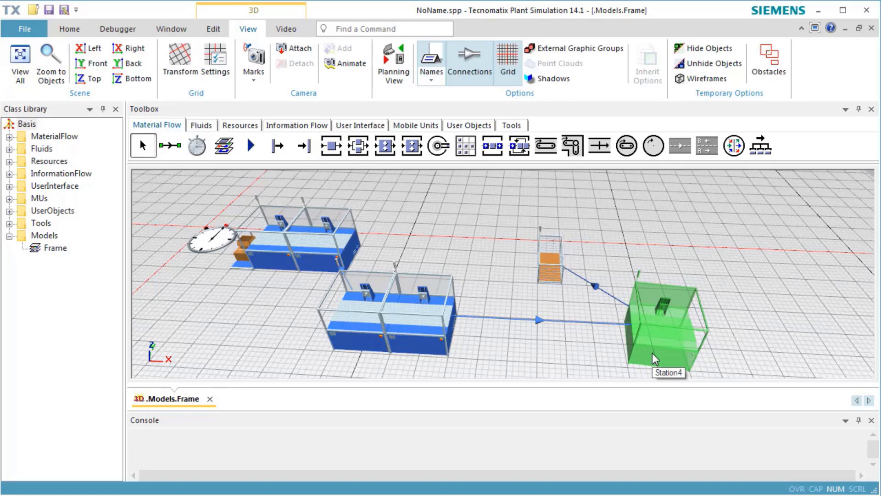
pyautogui.press('ctrl+shift+Left')
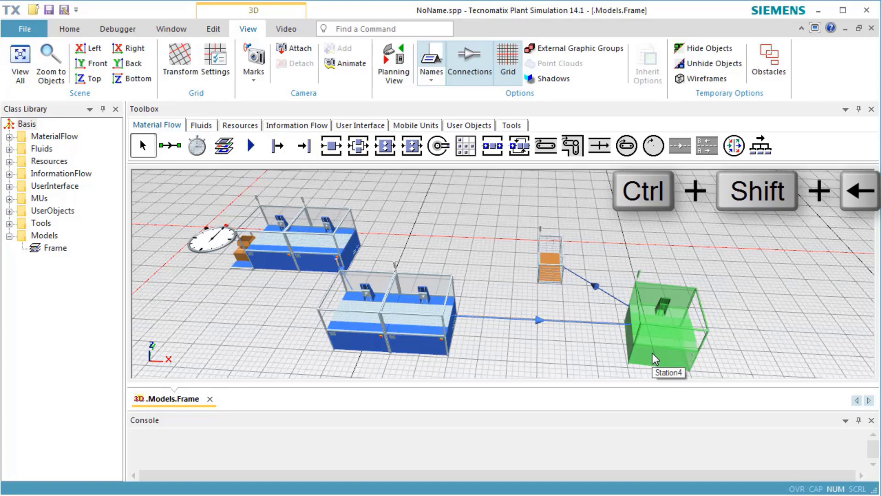
pyautogui.press('ctrl+Left')
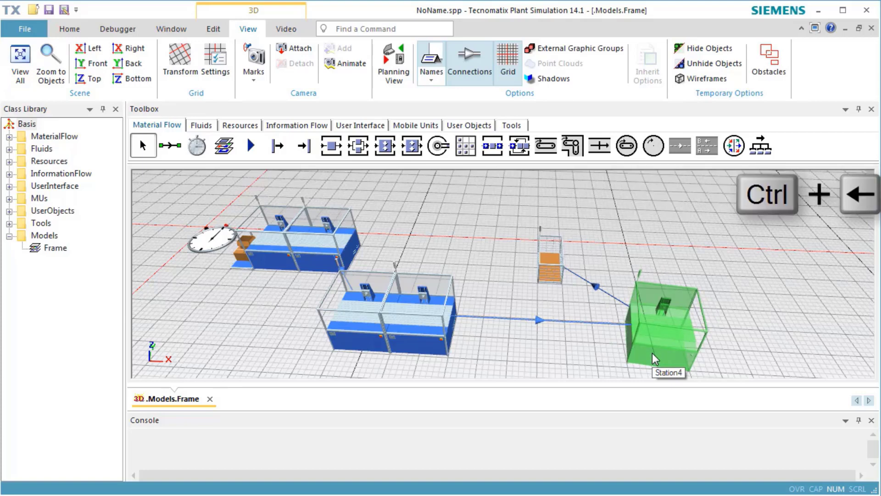
# Rotate Station4 back around its vertical axis so it sits squared with the floor grid.
pyautogui.press('ctrl+Right')
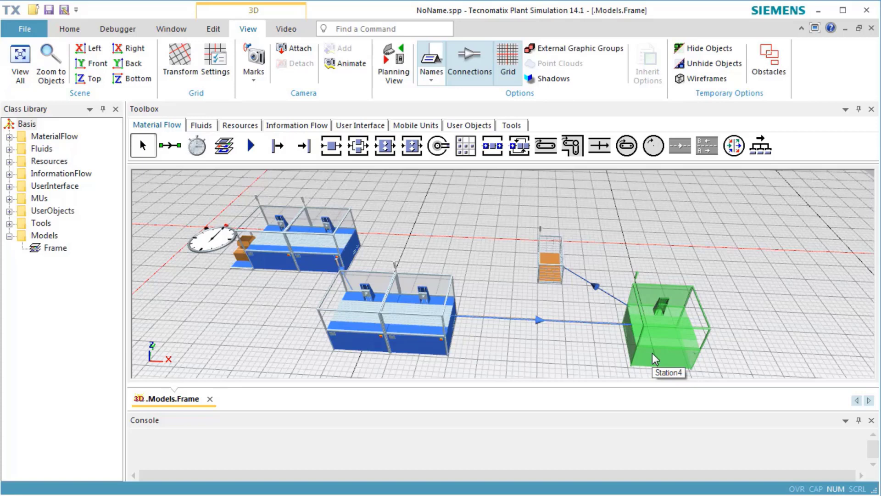
pyautogui.press('ctrl+Up')
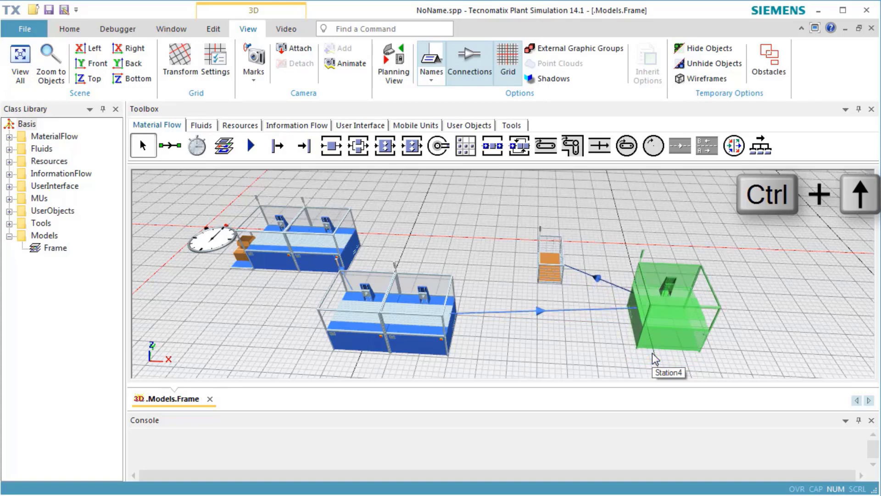